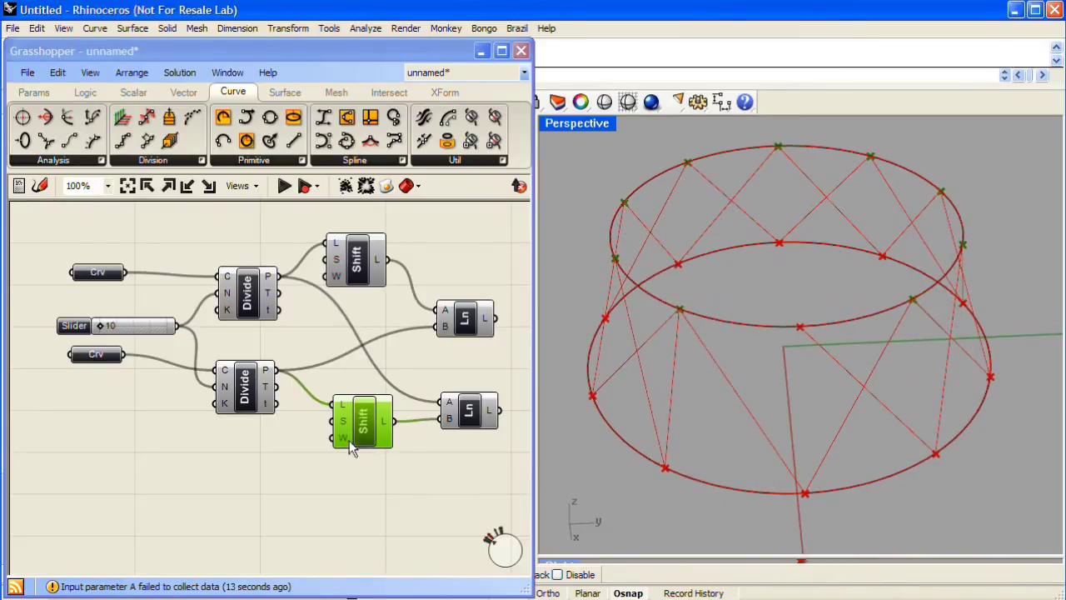
Step: Set the second Shift List's Wrap input to True so the X lines wrap around
click(341, 440)
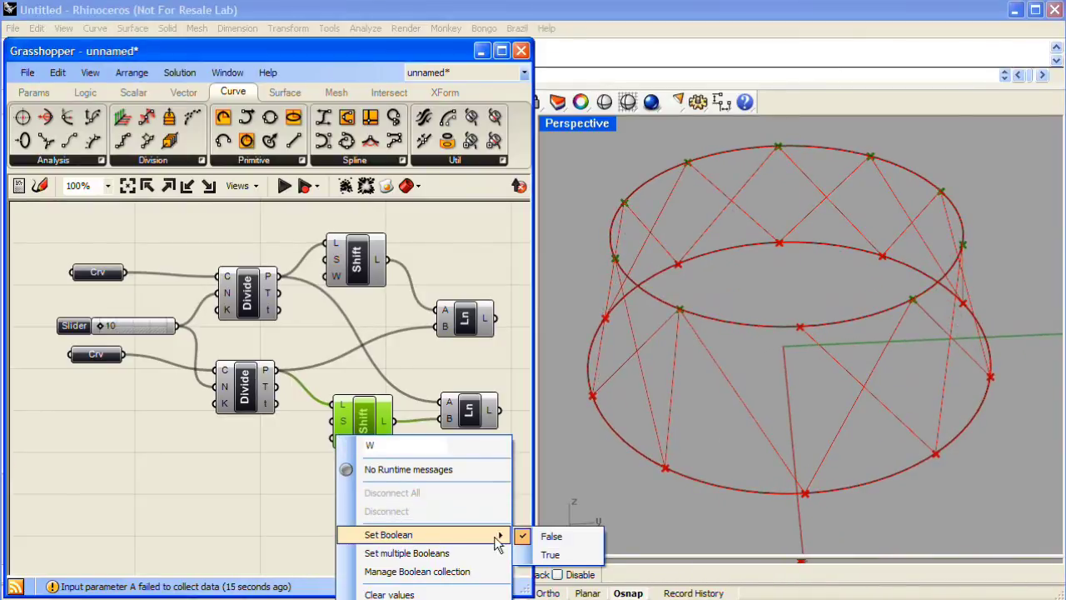